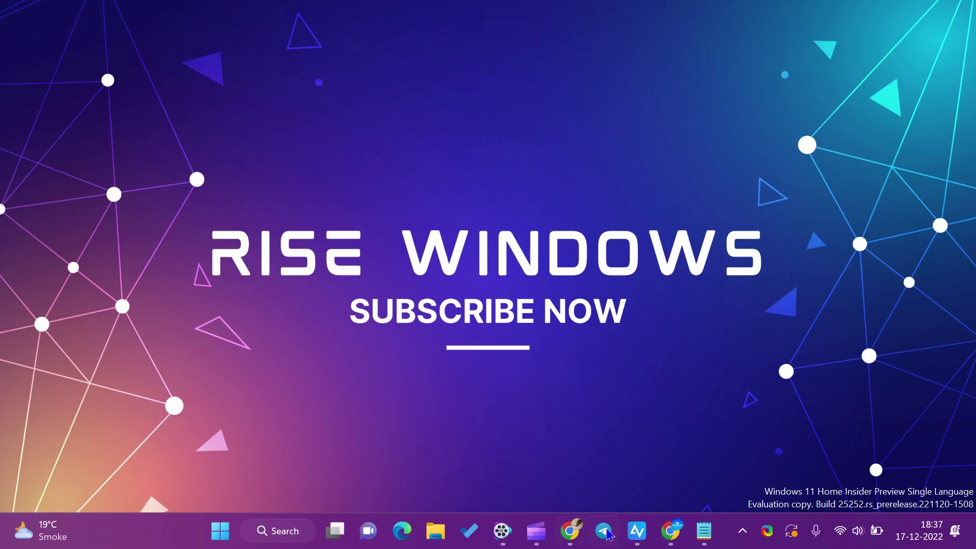
Restore Chrome from the taskbar to show the AOMEI Christmas giveaway tab with the IObit Driver Booster Pro listing.
left_click(564, 536)
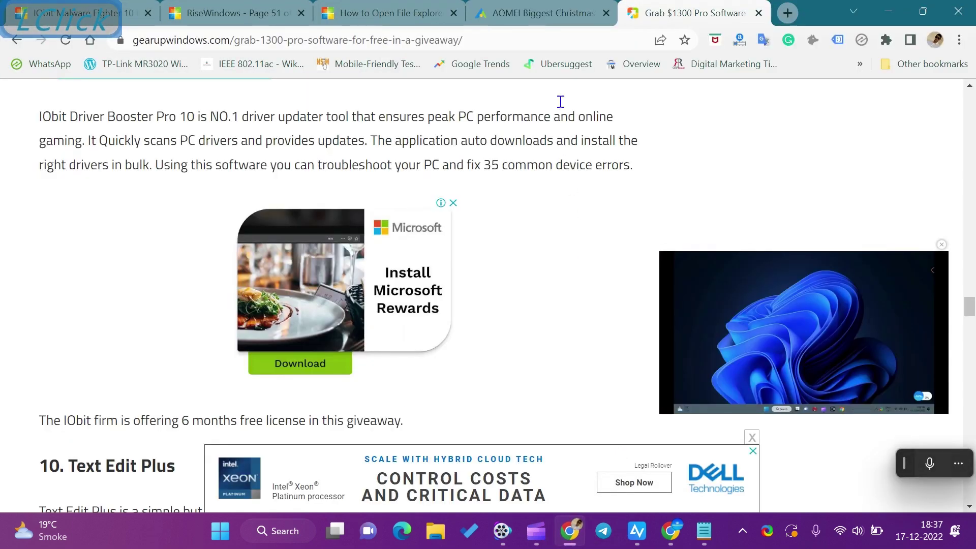